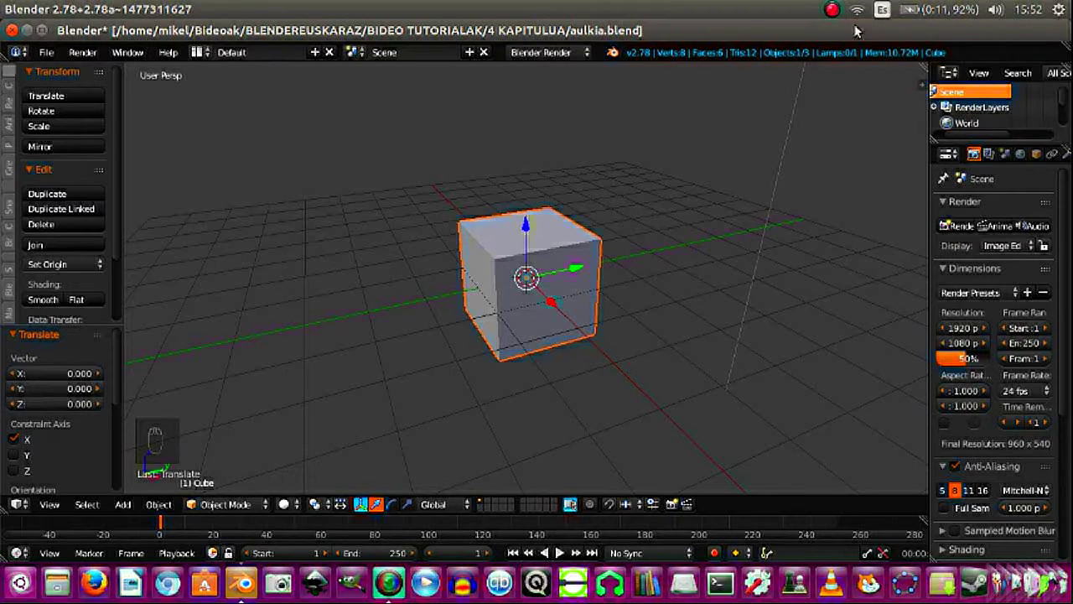
Step: Delete the default cube, add a UV sphere and view it from the right side
{"action": "key", "text": "x"}
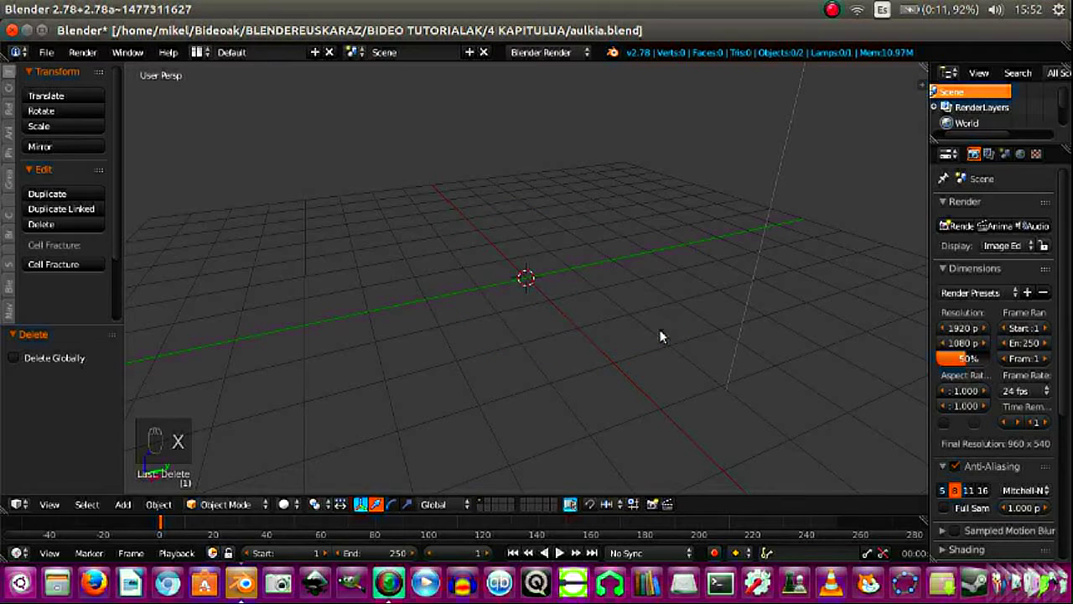
{"action": "key", "text": "shift+a"}
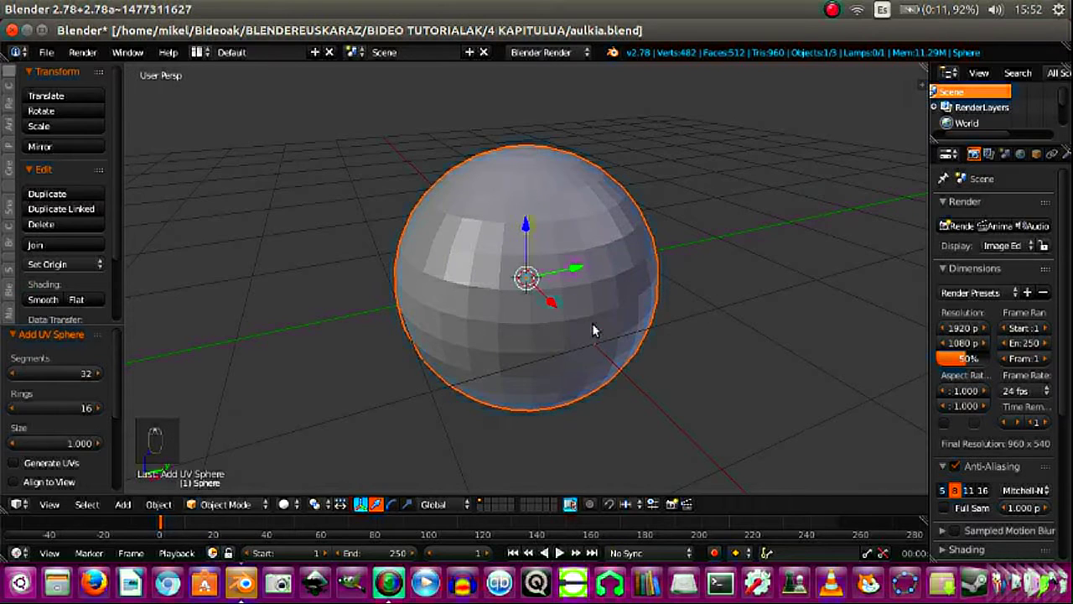
{"action": "key", "text": "KP_3"}
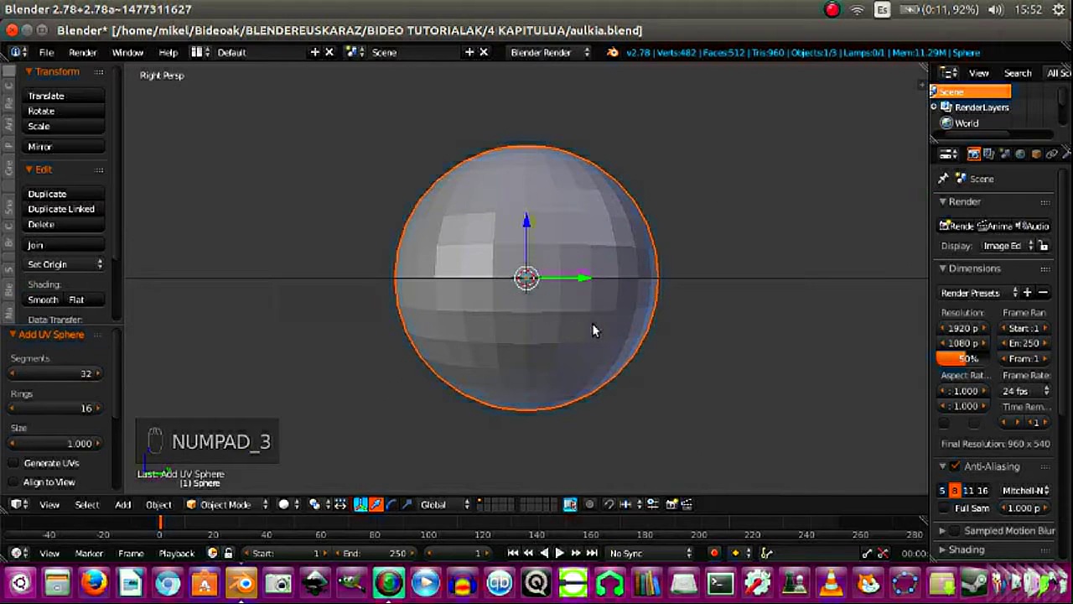
Step: Dismiss the accidental Specials menu and bring up the viewport shading pie
{"action": "key", "text": "w"}
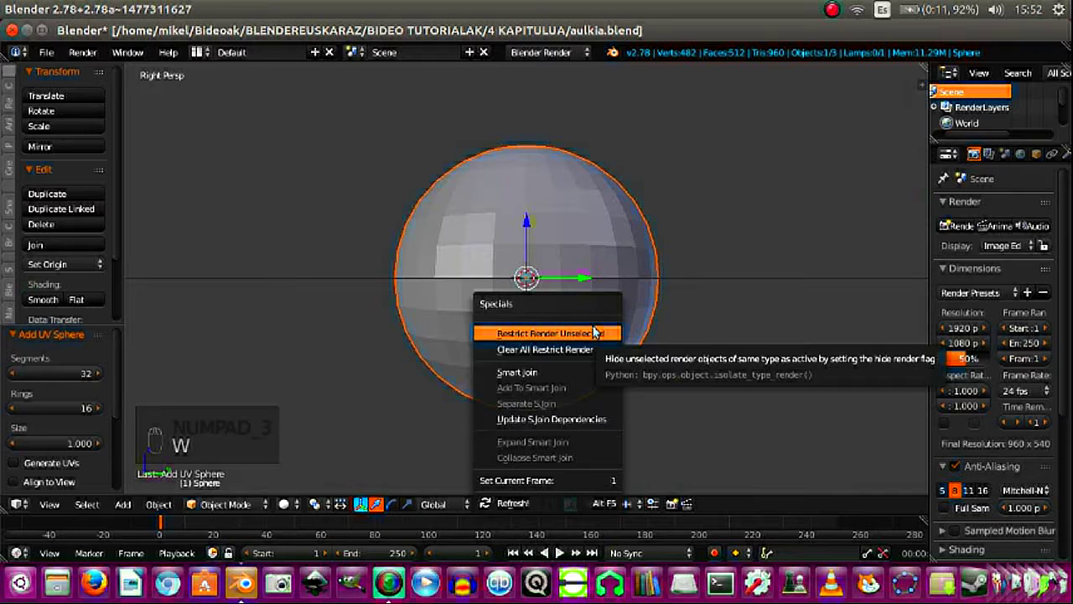
{"action": "key", "text": "w"}
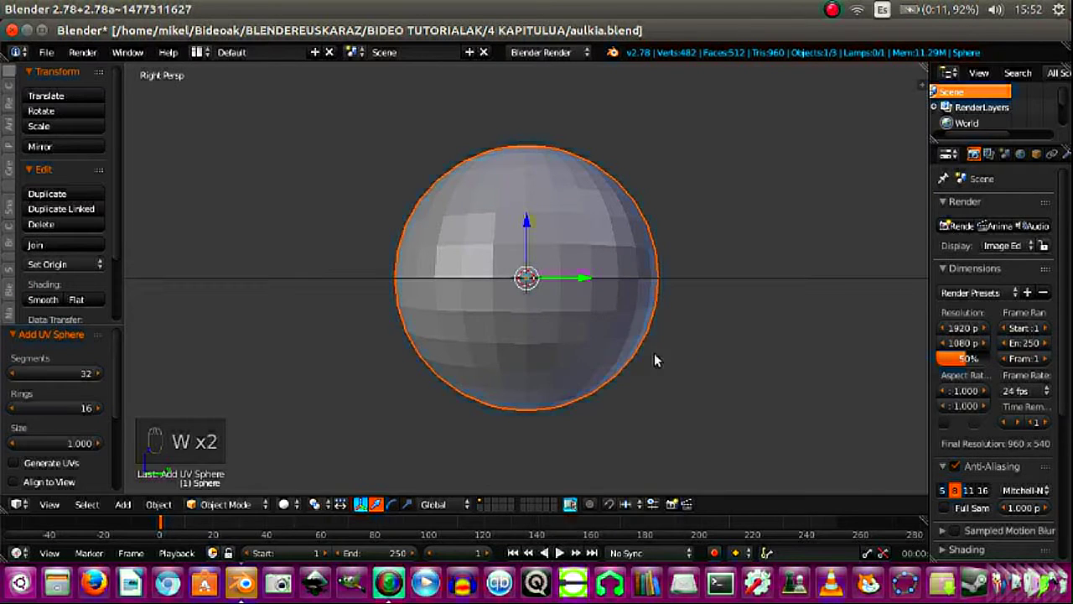
{"action": "key", "text": "z"}
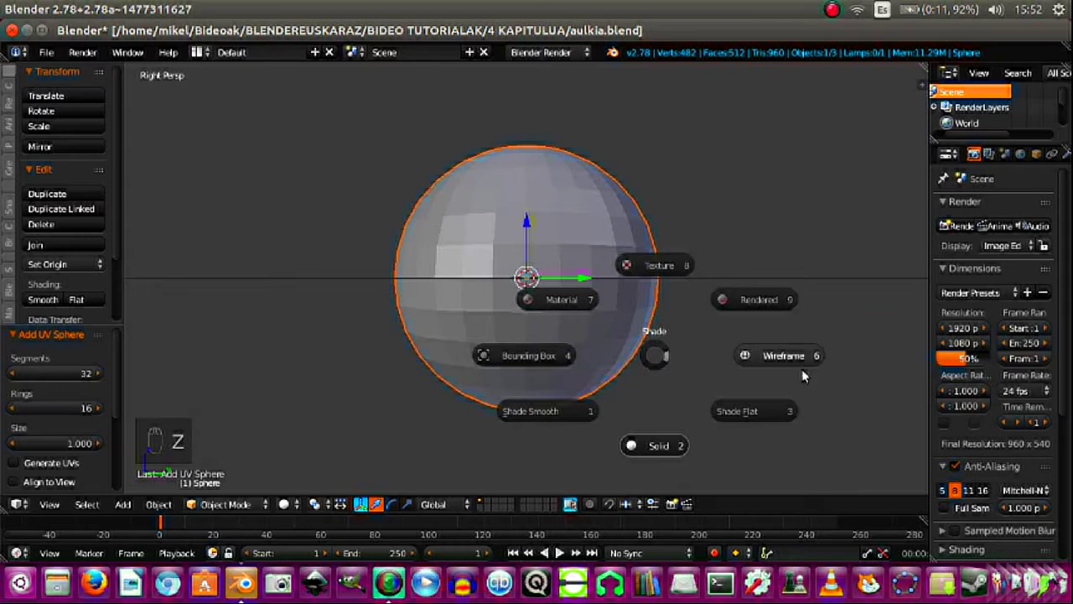
Step: Show the sphere as wireframe in orthographic and enter Edit Mode with nothing selected
{"action": "key", "text": "a"}
{"action": "key", "text": "KP_5"}
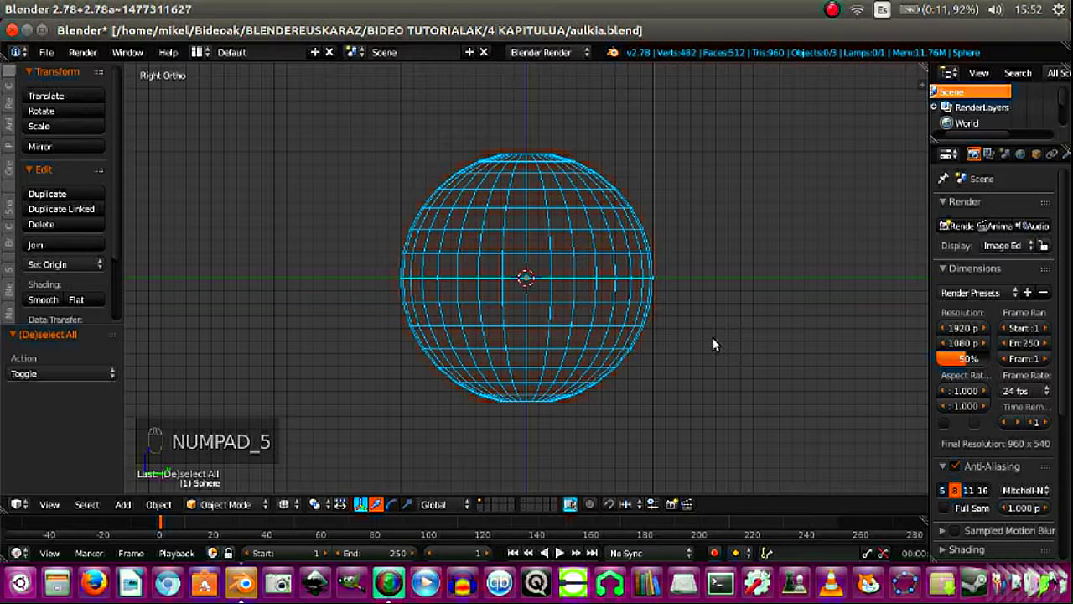
{"action": "key", "text": "Tab"}
{"action": "key", "text": "a"}
Step: Box-select and delete the upper half of the vertices, leaving a hemisphere bowl, then leave Edit Mode
{"action": "key", "text": "b"}
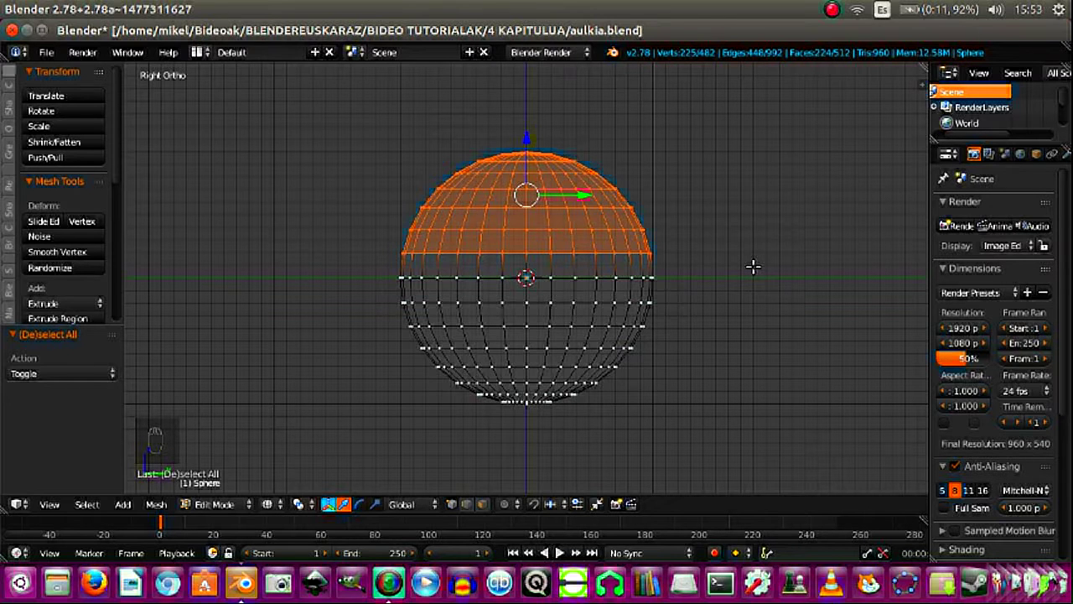
{"action": "key", "text": "Delete"}
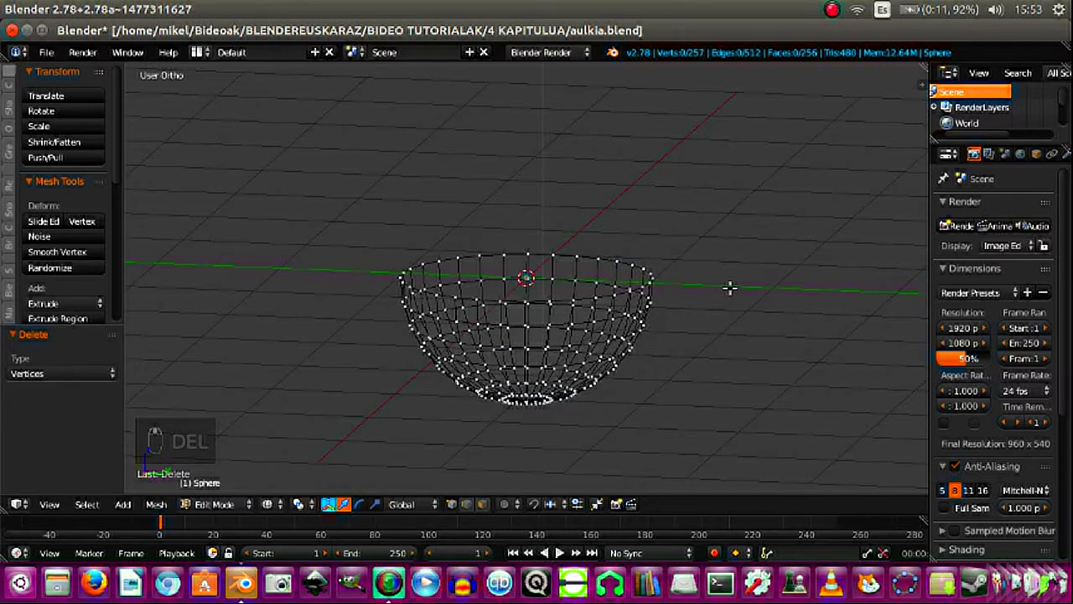
{"action": "key", "text": "Tab"}
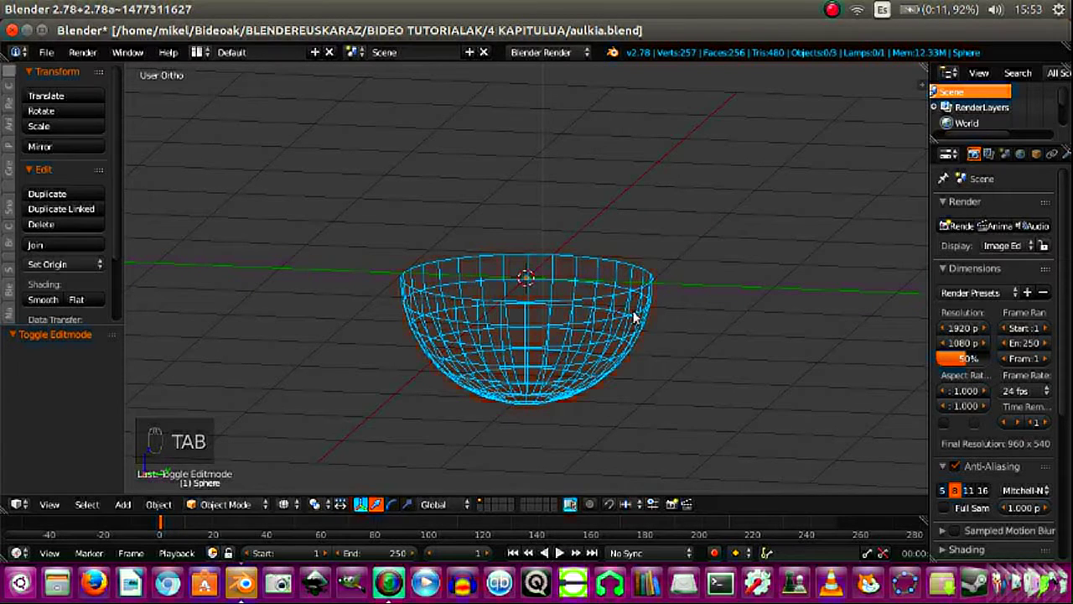
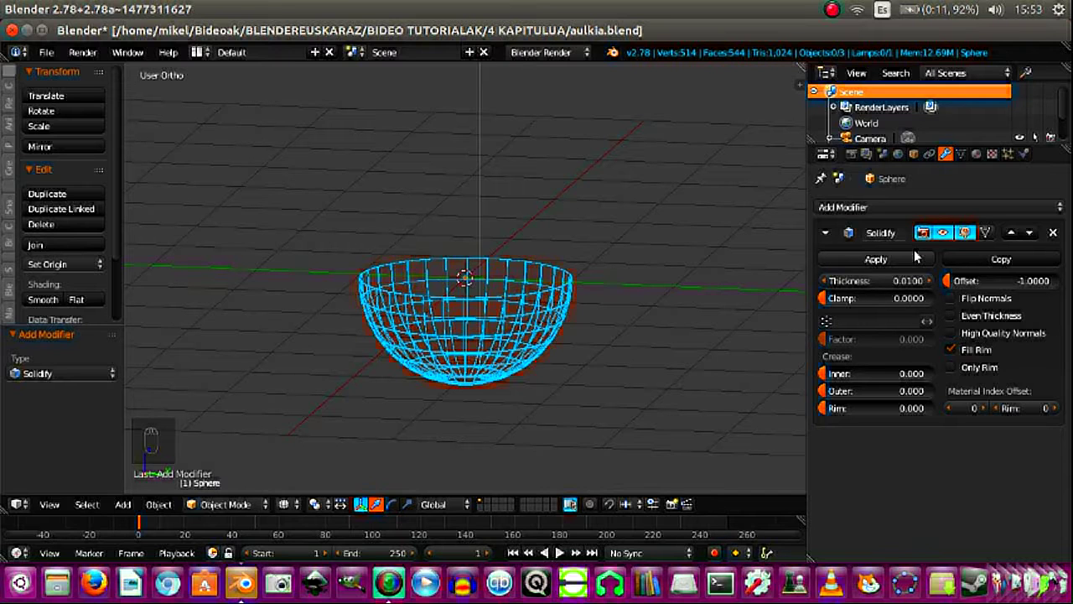
Step: Add a Solidify modifier with thickness 0.045 to the bowl and apply it to the mesh
{"action": "left_click_drag", "start_coordinate": [898, 262], "coordinate": [1049, 161]}
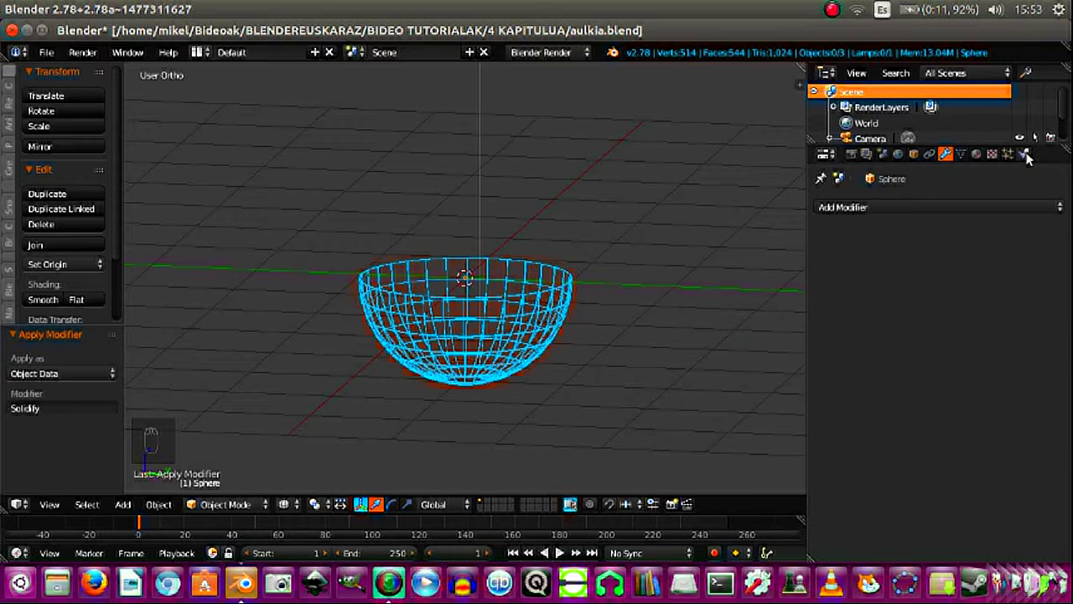
{"action": "left_click_drag", "start_coordinate": [1032, 159], "coordinate": [975, 271]}
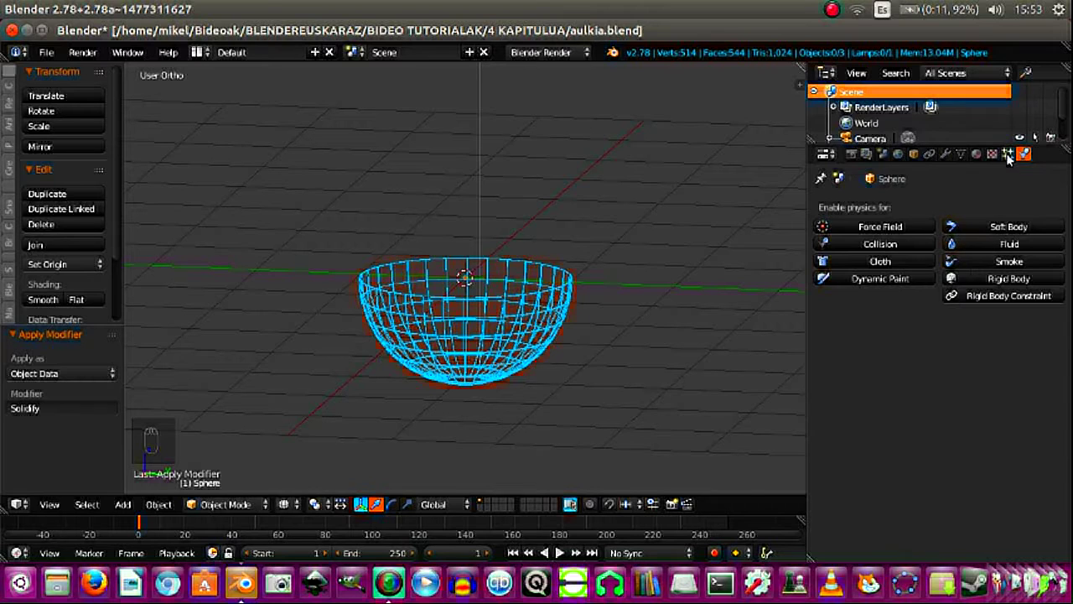
{"action": "left_click_drag", "start_coordinate": [971, 160], "coordinate": [1047, 264]}
{"action": "left_click_drag", "start_coordinate": [979, 331], "coordinate": [559, 290]}
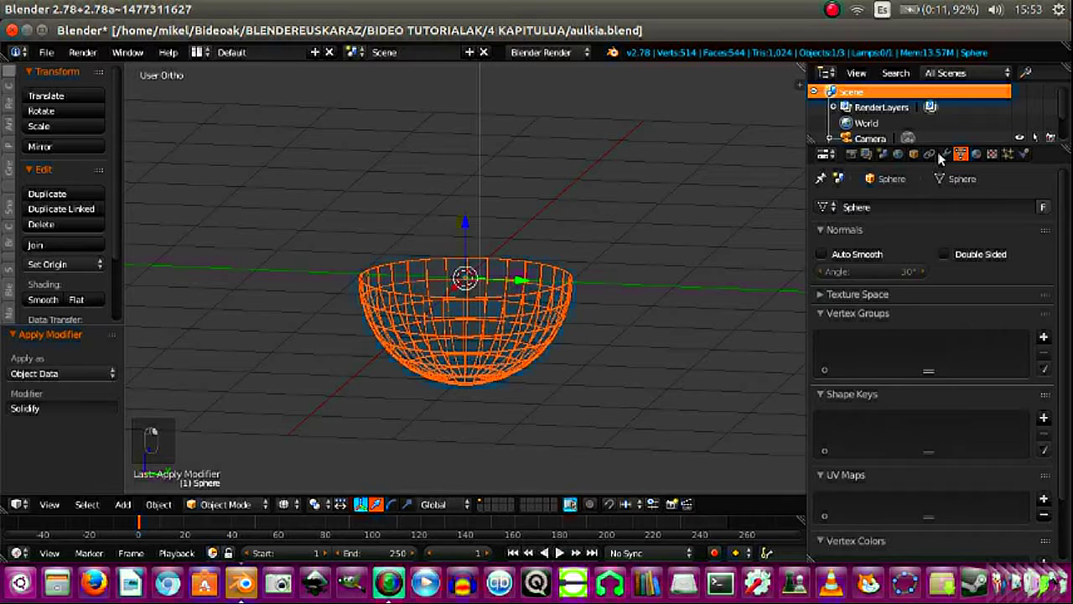
{"action": "left_click_drag", "start_coordinate": [953, 157], "coordinate": [780, 453]}
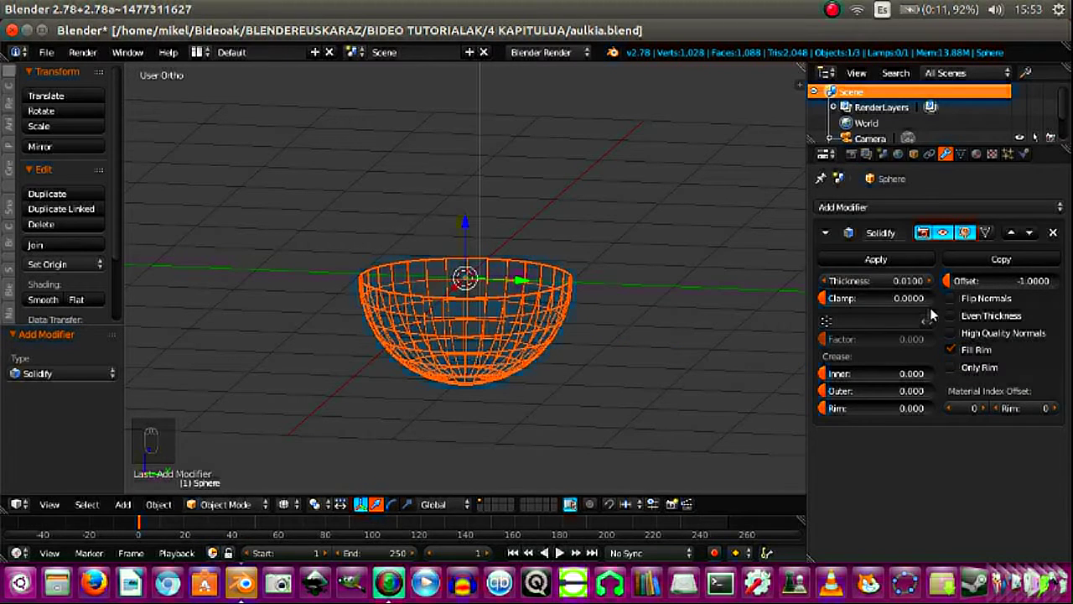
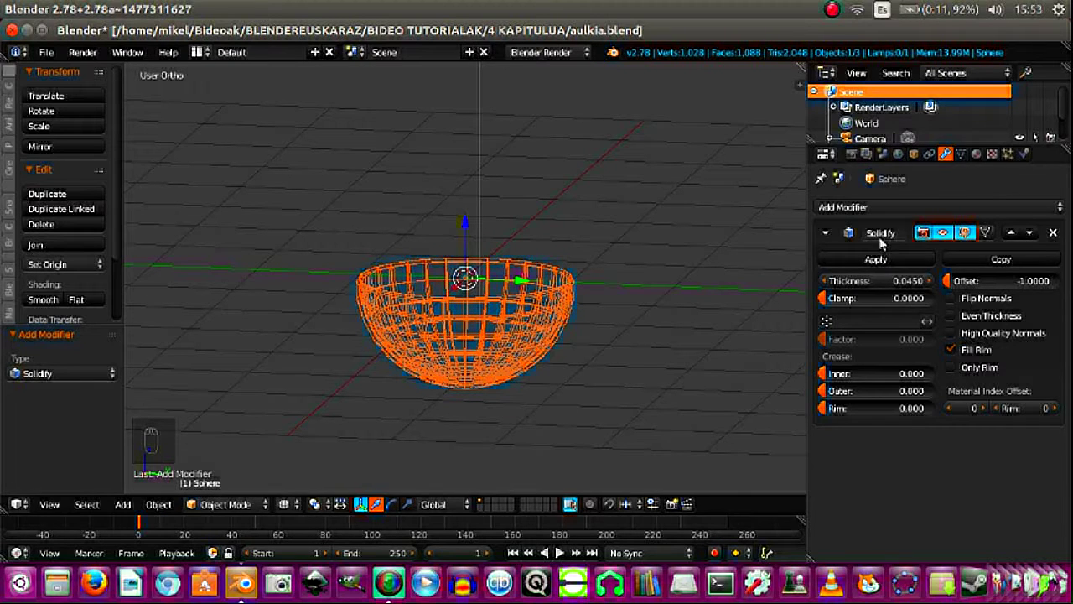
{"action": "left_click_drag", "start_coordinate": [876, 262], "coordinate": [662, 307]}
Step: Orbit the shaded view to look inside the thick-walled bowl
{"action": "left_click_drag", "start_coordinate": [305, 507], "coordinate": [471, 369]}
{"action": "left_click_drag", "start_coordinate": [471, 370], "coordinate": [375, 323]}
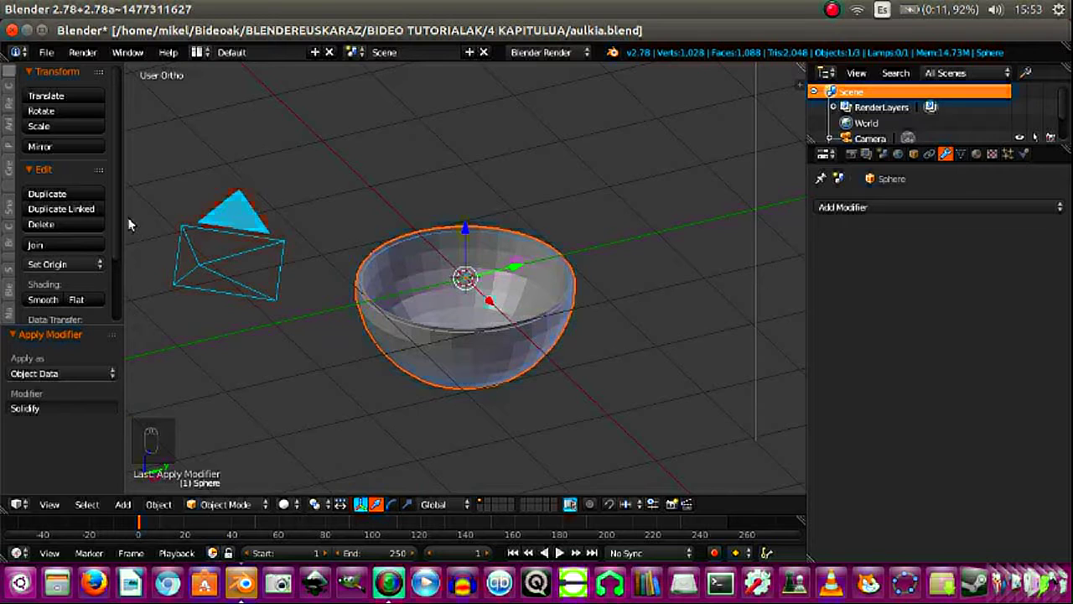
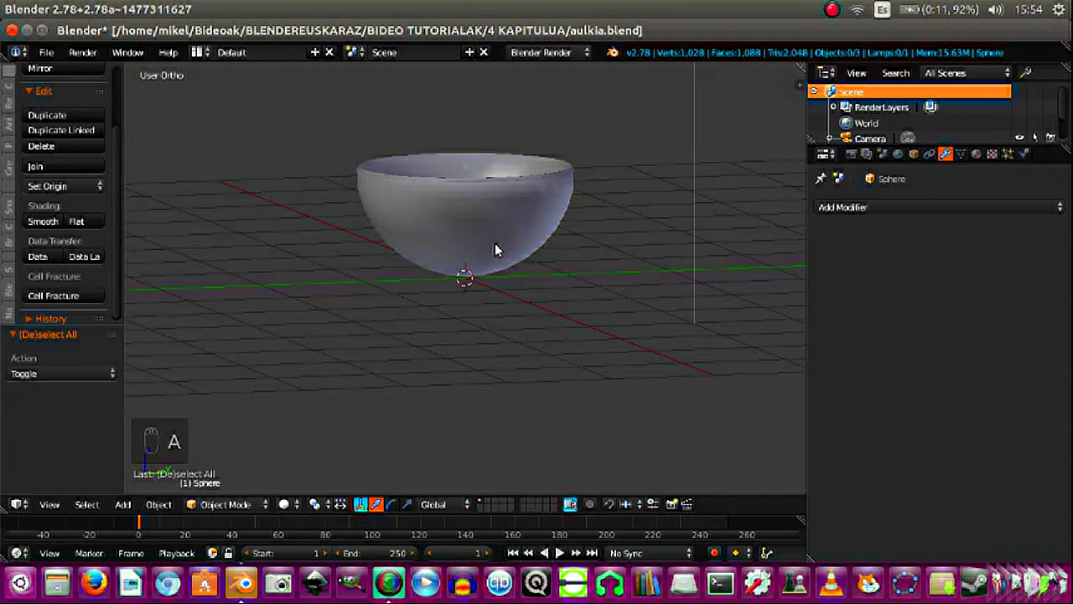
Step: Add a plane at the bowl's base and scale it up to about 10 as a floor
{"action": "key", "text": "shift+a"}
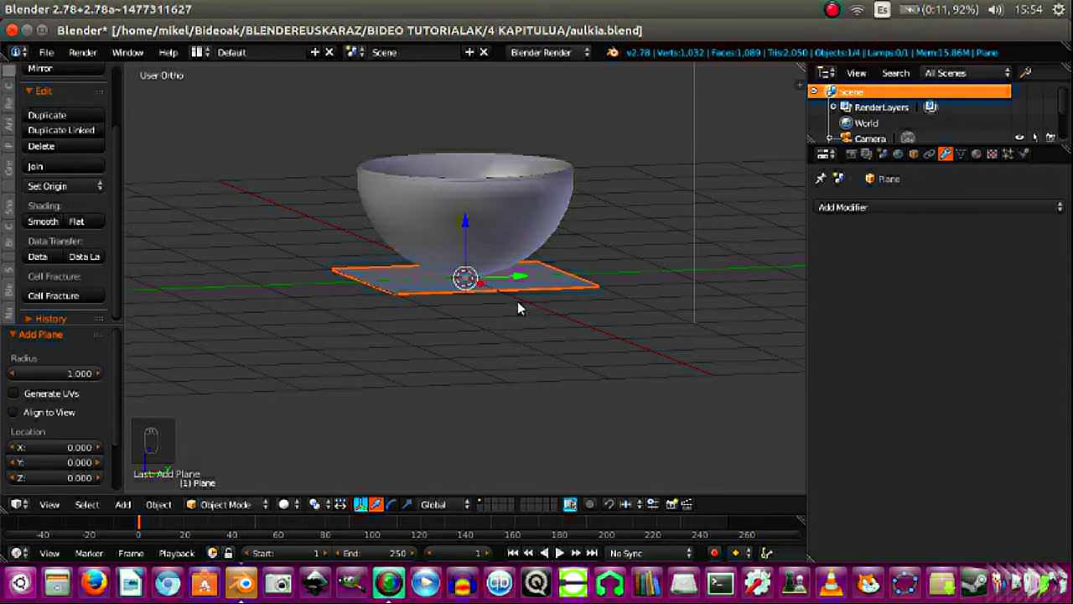
{"action": "key", "text": "s"}
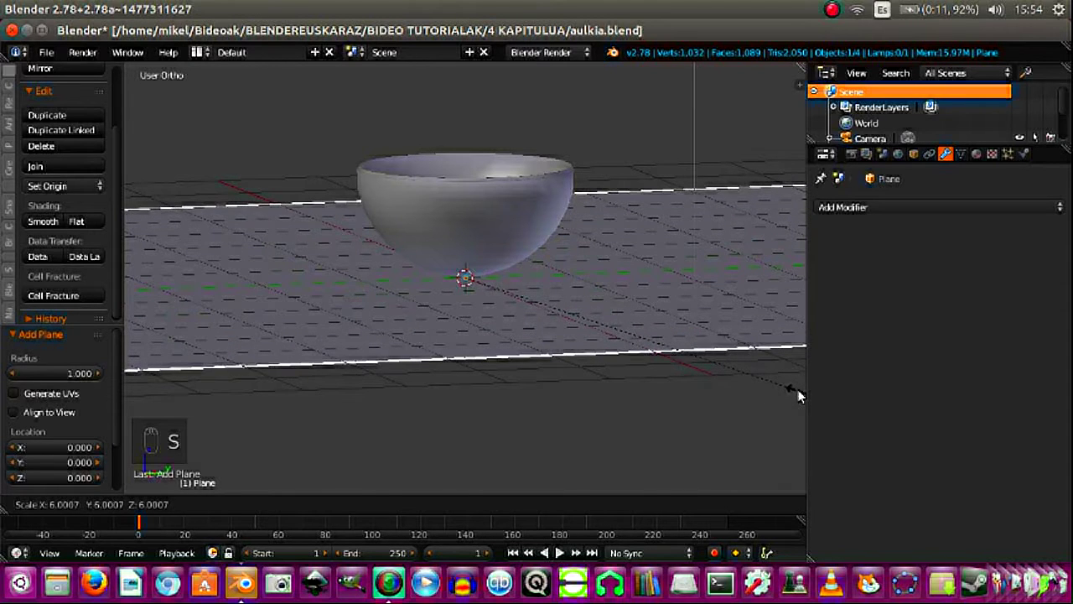
{"action": "left_click_drag", "start_coordinate": [604, 362], "coordinate": [604, 362]}
{"action": "key", "text": "s"}
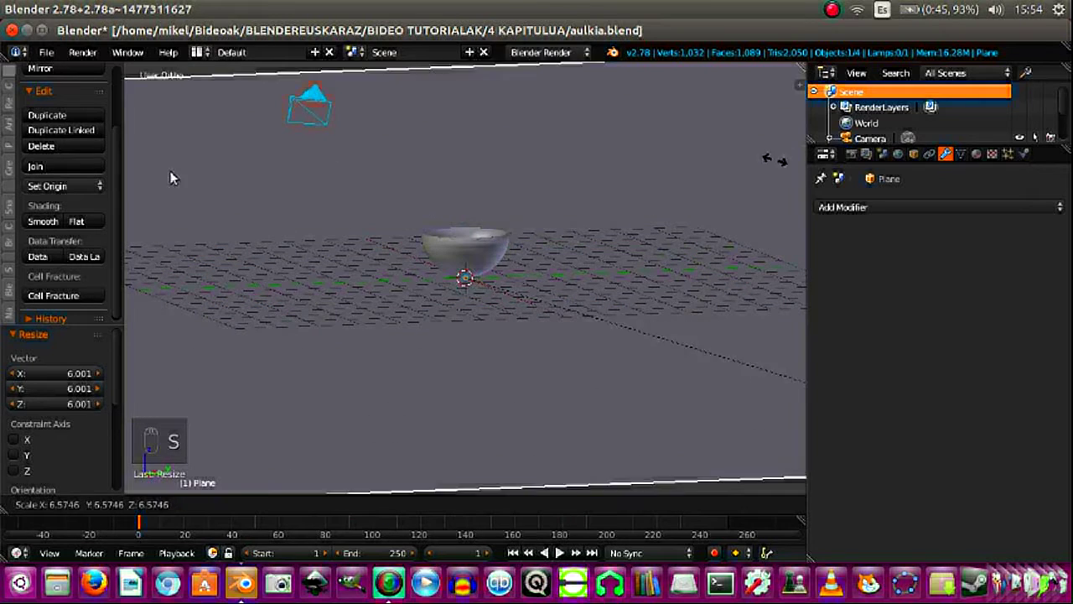
{"action": "left_click_drag", "start_coordinate": [559, 304], "coordinate": [565, 296]}
Step: Orbit and zoom to look down on the bowl sitting on the ground plane
{"action": "middle_click", "coordinate": [568, 294]}
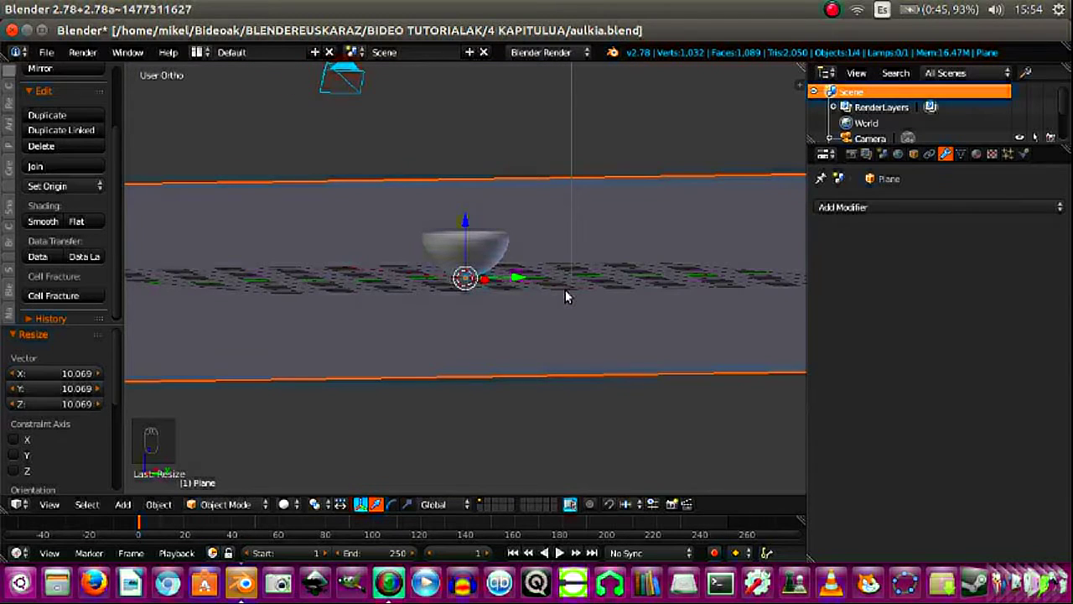
{"action": "left_click_drag", "start_coordinate": [523, 272], "coordinate": [534, 280]}
{"action": "left_click_drag", "start_coordinate": [594, 293], "coordinate": [581, 287]}
{"action": "key", "text": "s"}
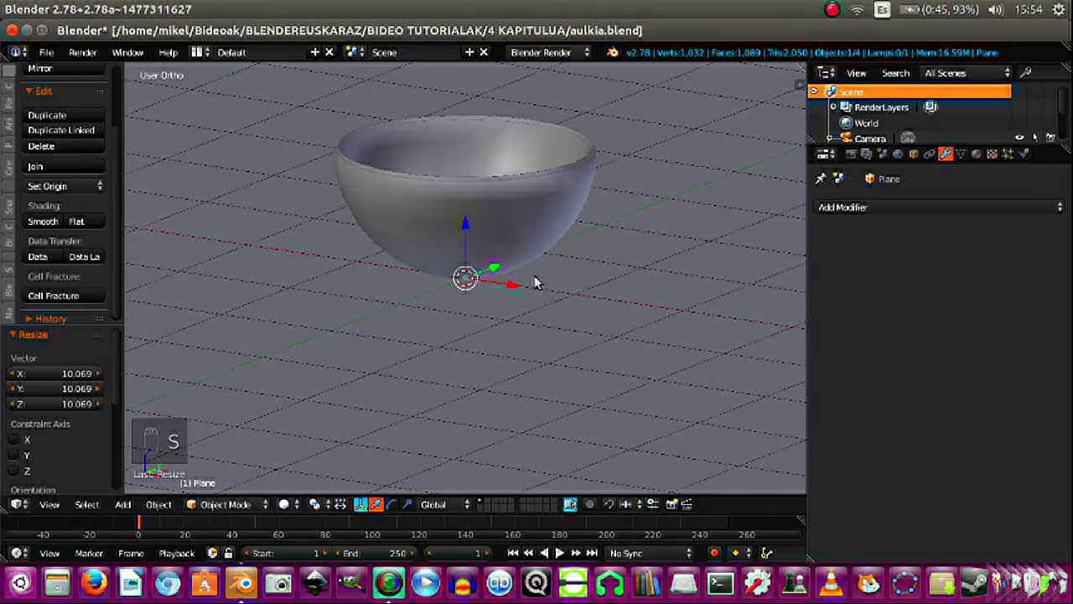
Step: Add a cube at the scene centre and flatten it along Z into a slab
{"action": "left_click_drag", "start_coordinate": [569, 219], "coordinate": [492, 292]}
{"action": "key", "text": "s"}
{"action": "key", "text": "shift+a"}
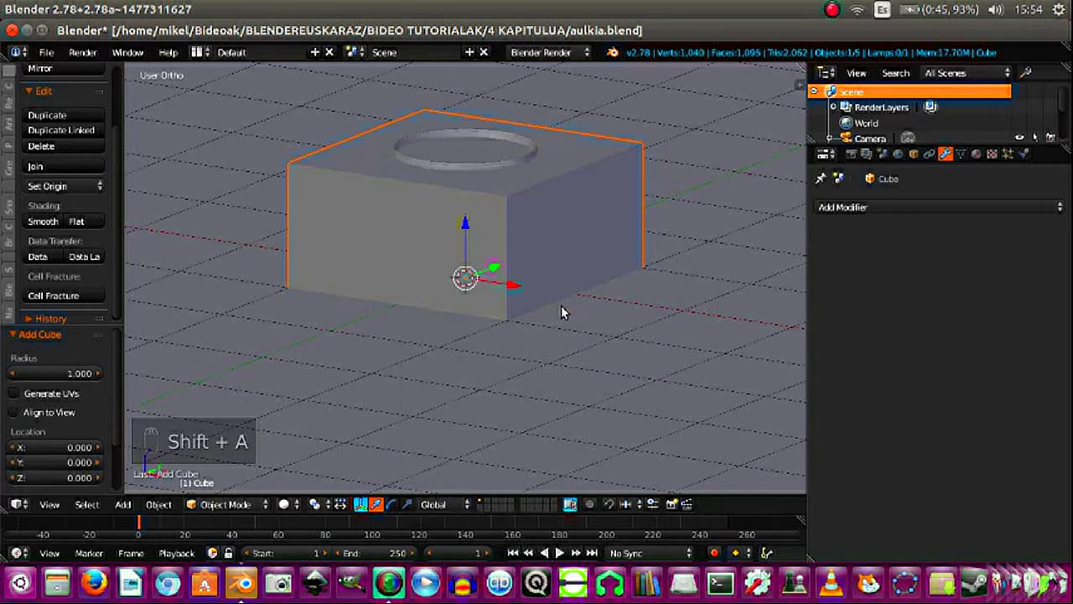
{"action": "key", "text": "s"}
{"action": "left_click", "coordinate": [470, 249]}
Step: Stretch the slab along X and Y into a tabletop and move the ground plane to another layer
{"action": "right_click", "coordinate": [477, 198]}
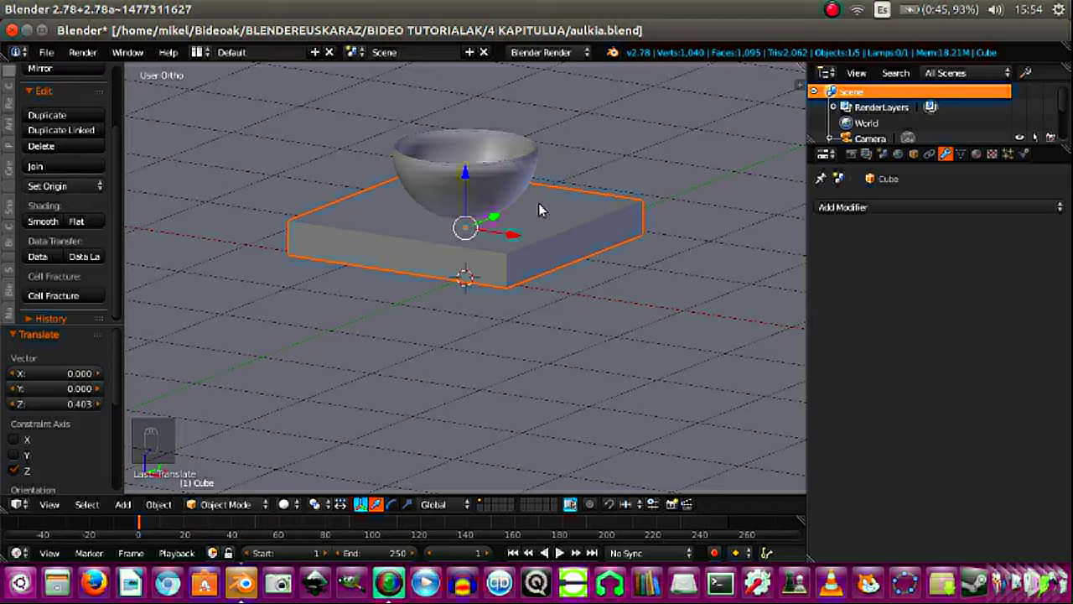
{"action": "key", "text": "s"}
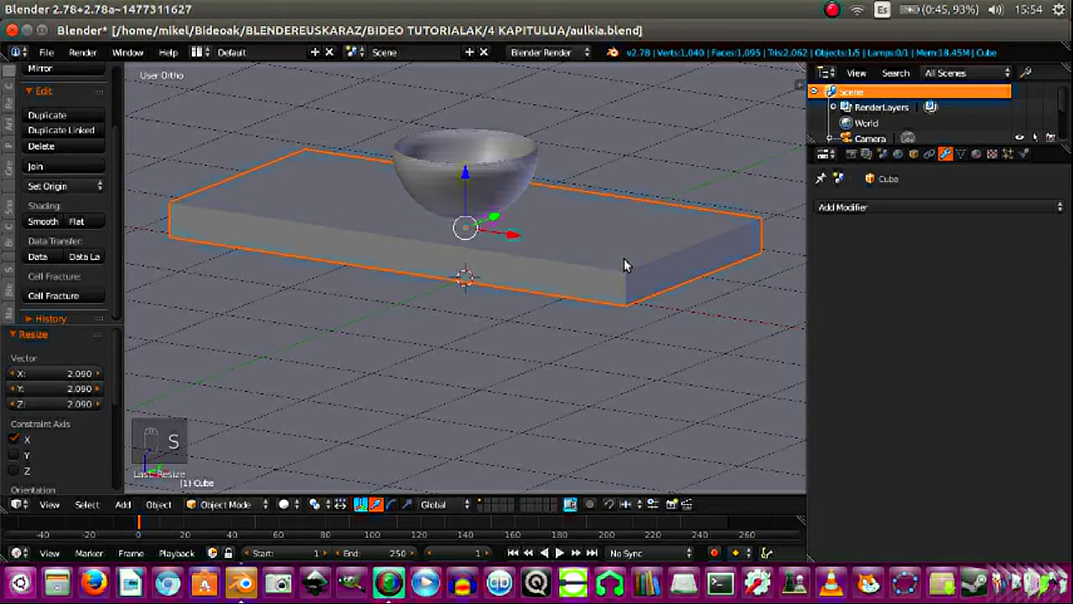
{"action": "key", "text": "s"}
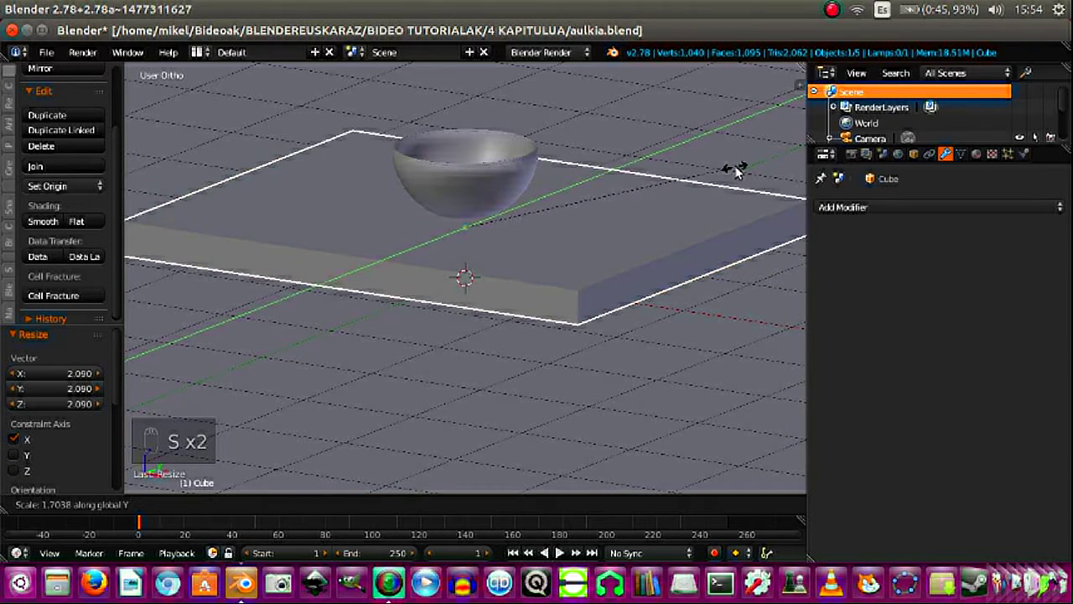
{"action": "left_click_drag", "start_coordinate": [490, 376], "coordinate": [504, 359]}
{"action": "key", "text": "m"}
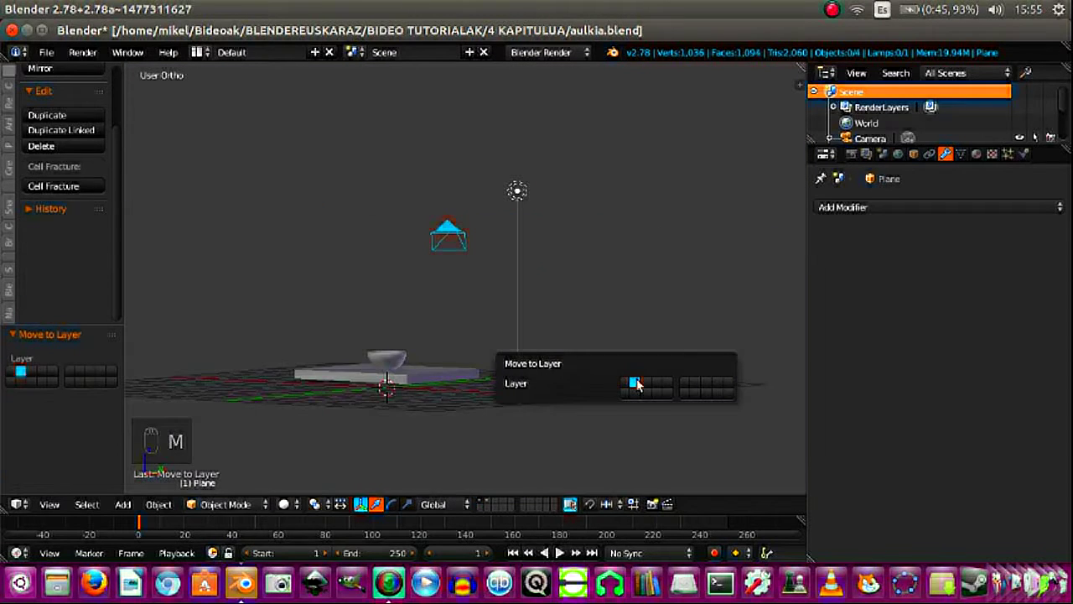
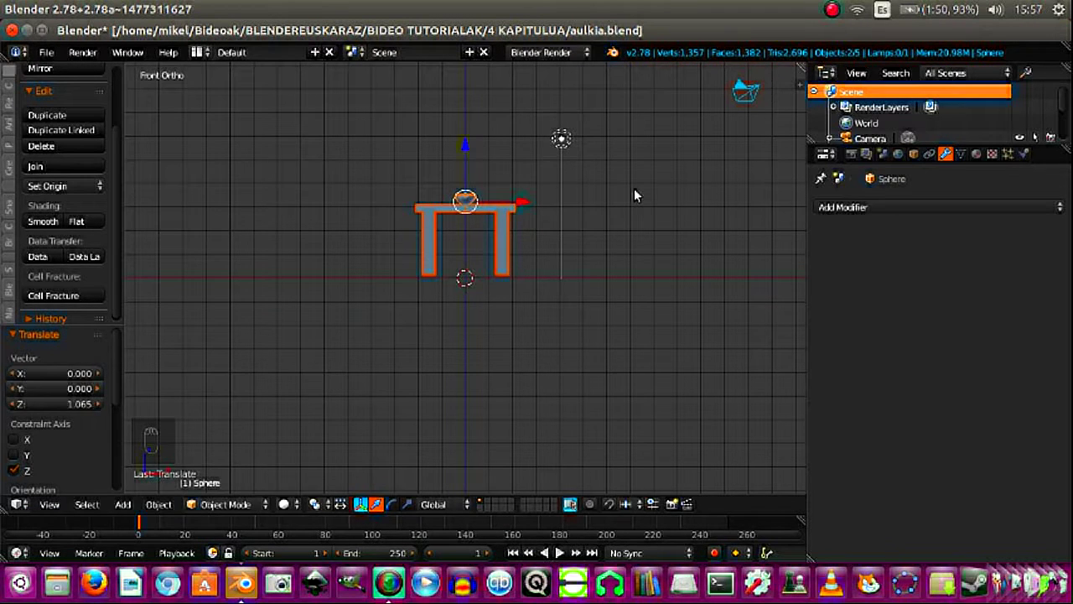
Step: Zoom out to see the whole table and begin dragging the camera into place
{"action": "left_click_drag", "start_coordinate": [763, 489], "coordinate": [695, 235]}
{"action": "left_click_drag", "start_coordinate": [690, 238], "coordinate": [608, 248]}
Step: Move the camera along X, enter camera view and walk-navigate until the table fills the frame
{"action": "left_click_drag", "start_coordinate": [608, 248], "coordinate": [663, 242]}
{"action": "key", "text": "KP_0"}
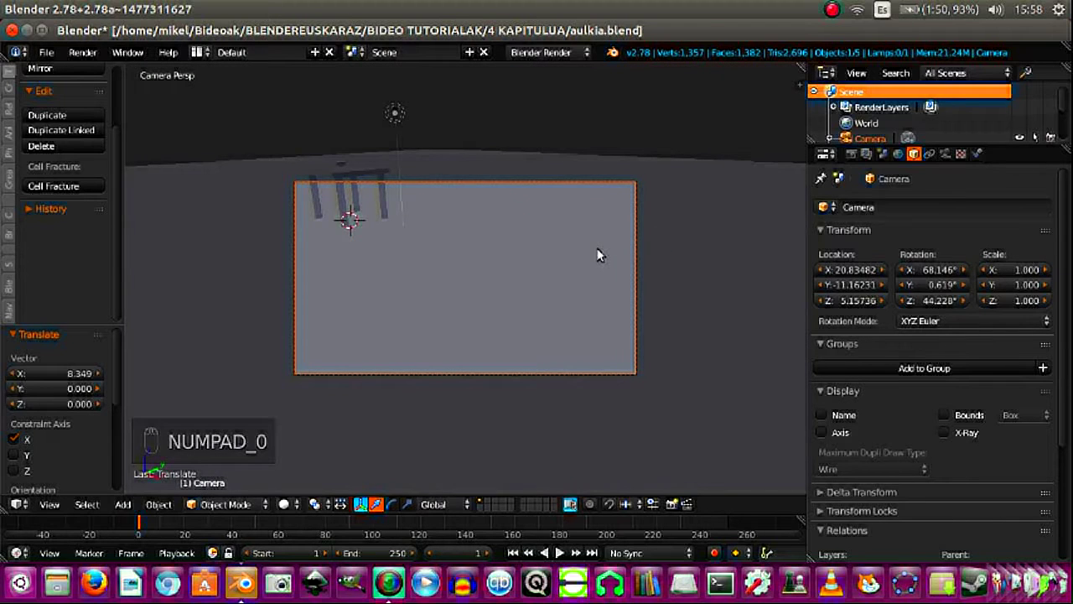
{"action": "key", "text": "shift+f"}
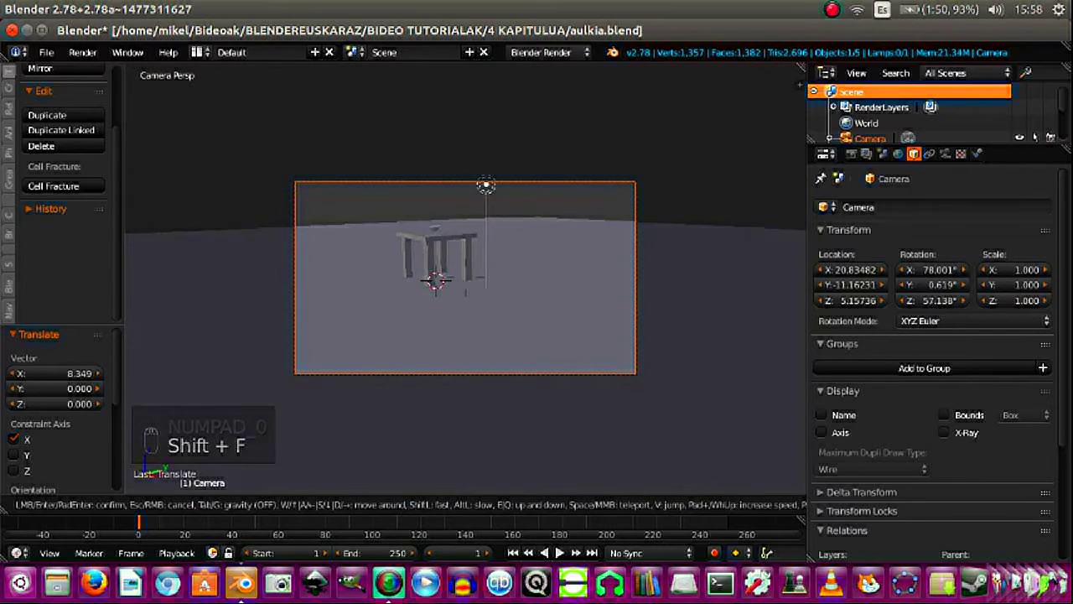
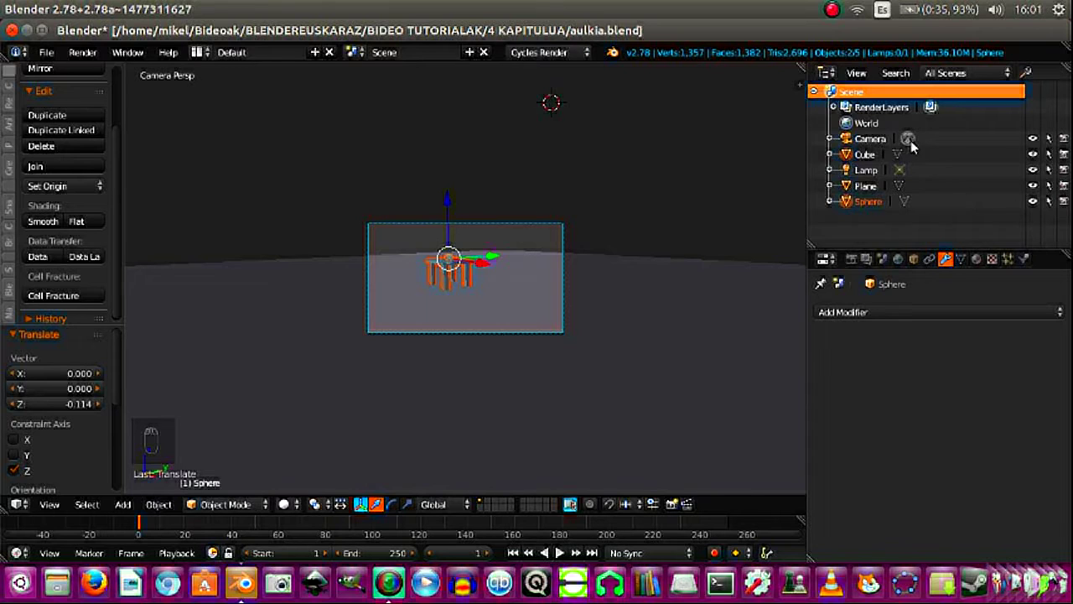
Step: Make the lamp a Point light and set its emission strength to 500
{"action": "left_click_drag", "start_coordinate": [879, 178], "coordinate": [1024, 501]}
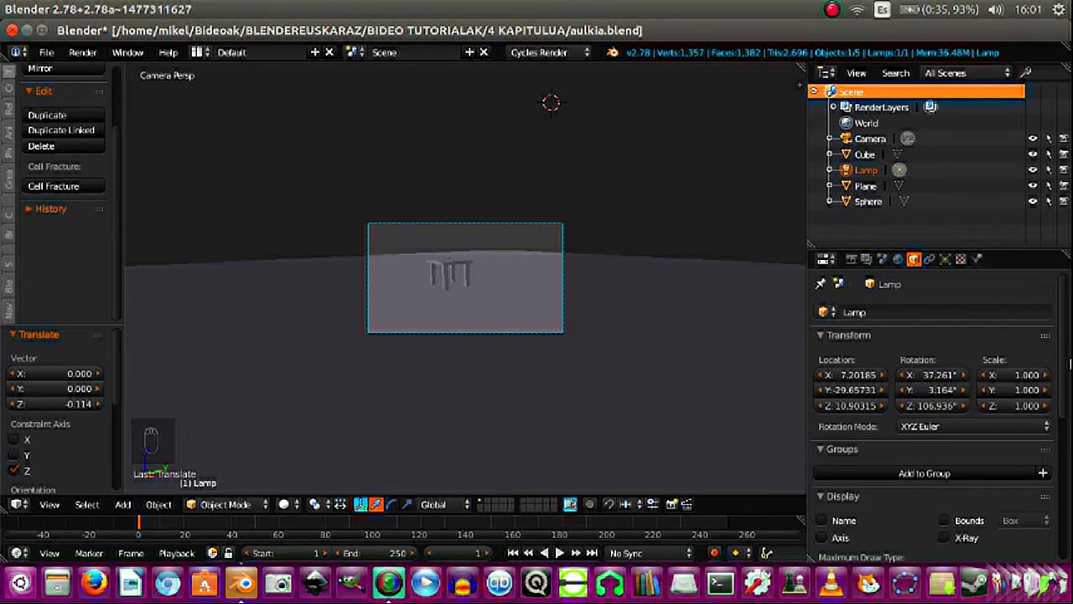
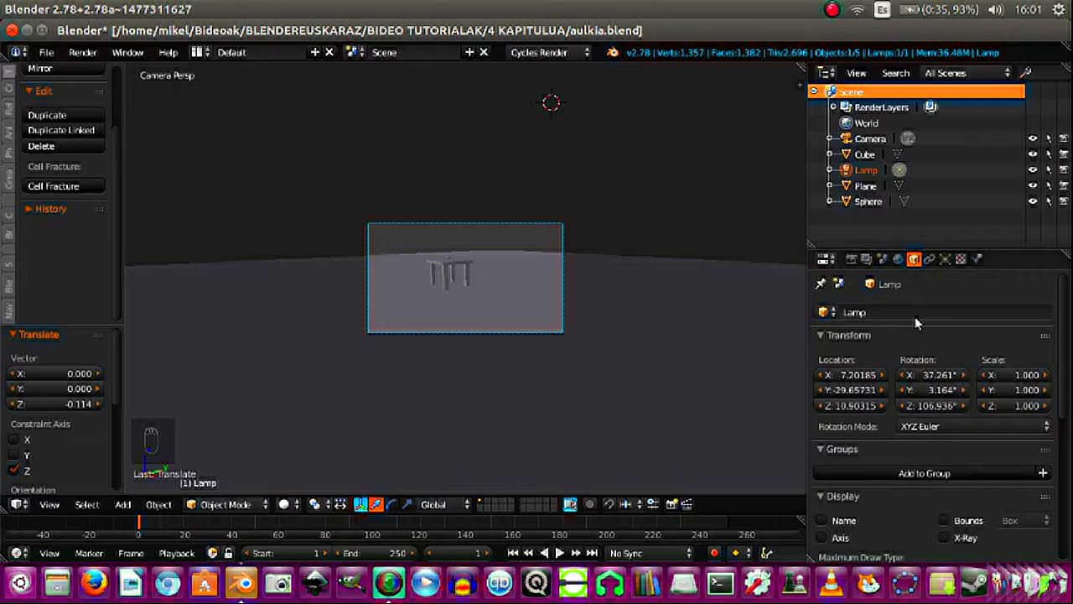
{"action": "left_click_drag", "start_coordinate": [948, 266], "coordinate": [950, 496]}
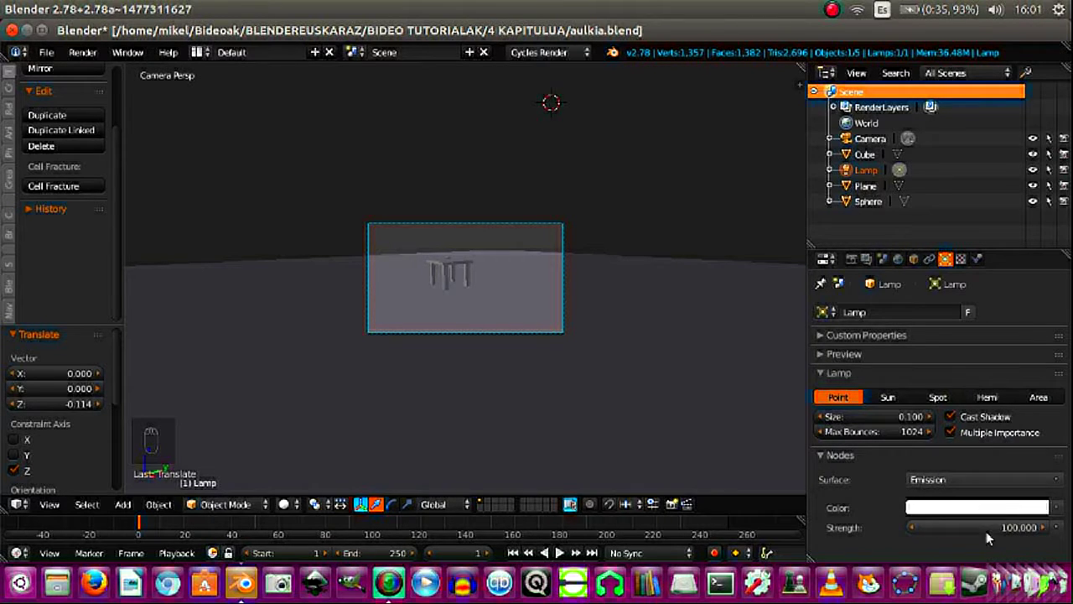
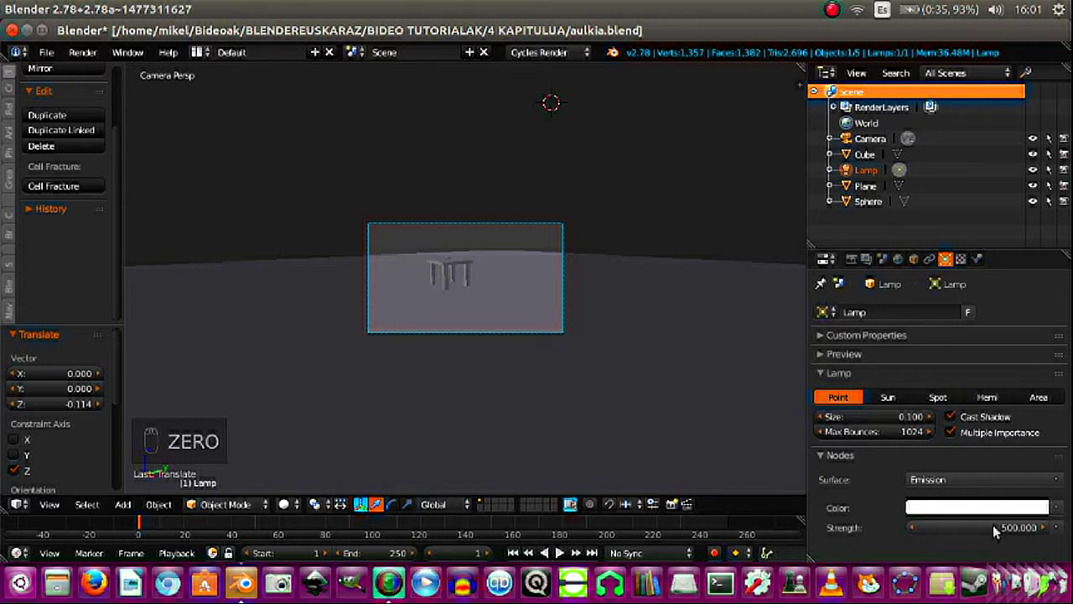
Step: In right orthographic view, raise the lamp vertically so it sits directly above the table
{"action": "key", "text": "KP_3"}
{"action": "left_click_drag", "start_coordinate": [568, 281], "coordinate": [604, 140]}
{"action": "left_click_drag", "start_coordinate": [604, 140], "coordinate": [408, 228]}
{"action": "left_click_drag", "start_coordinate": [409, 229], "coordinate": [519, 296]}
{"action": "key", "text": "shift+b"}
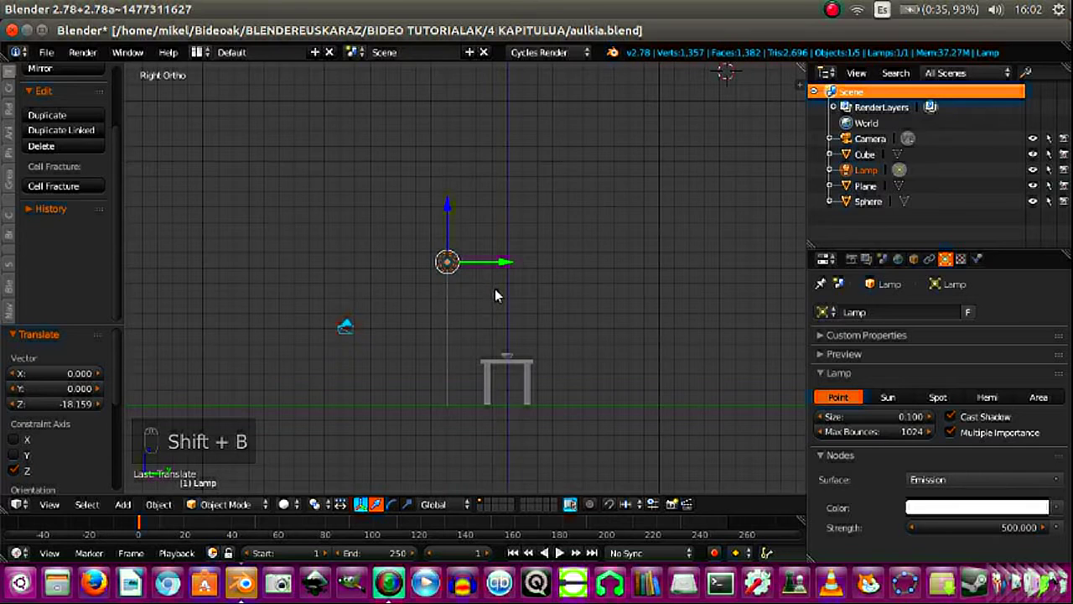